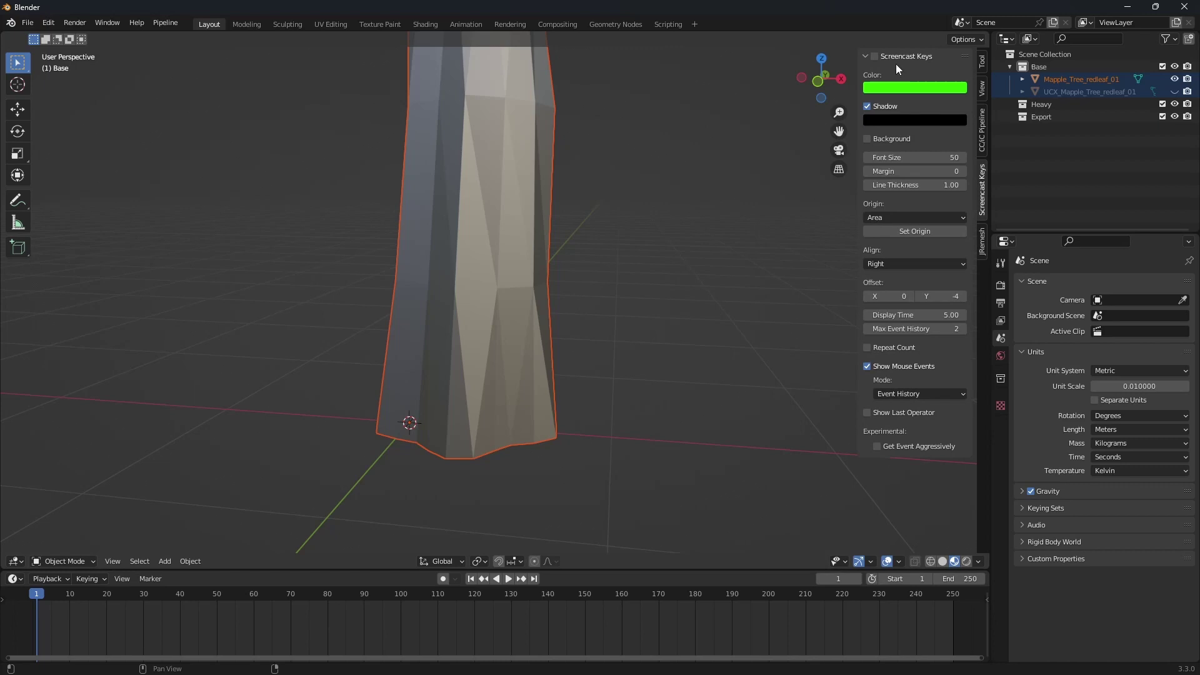
Frame and select the maple tree mesh, then select all of its geometry for editing.
left_click(660, 273)
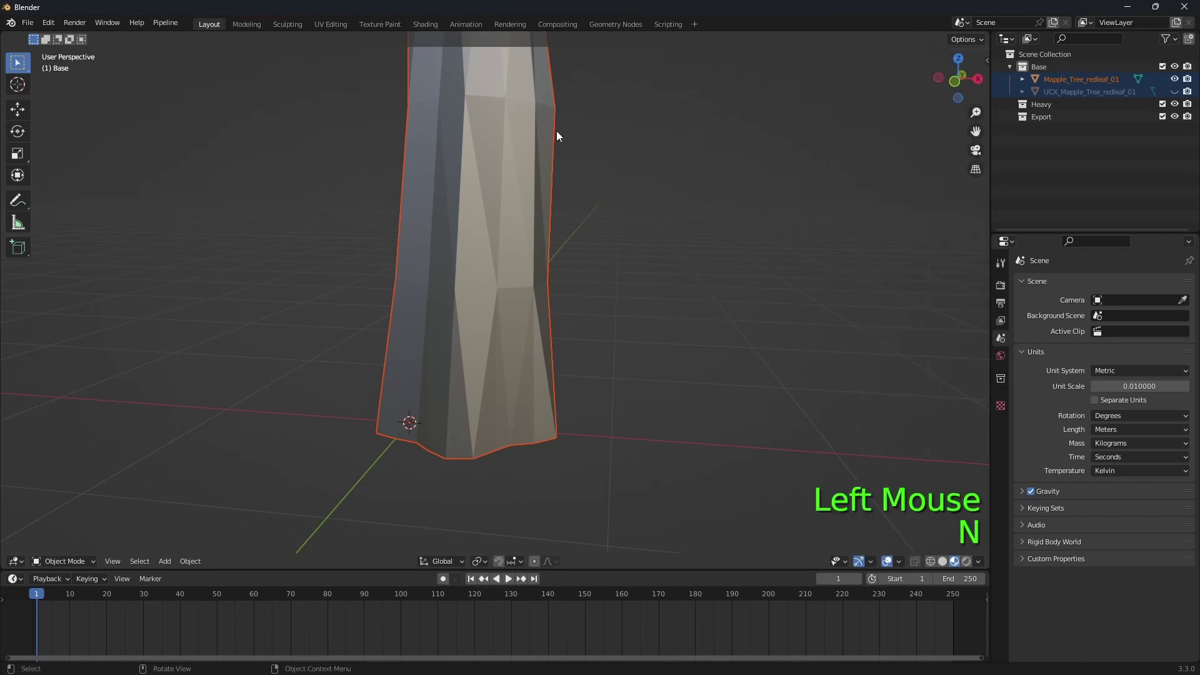
key("n")
left_click(489, 139)
left_click(542, 237)
key("Tab")
key("a")
Separate the tree mesh by material so trunk and branches split from the leaves.
key("p")
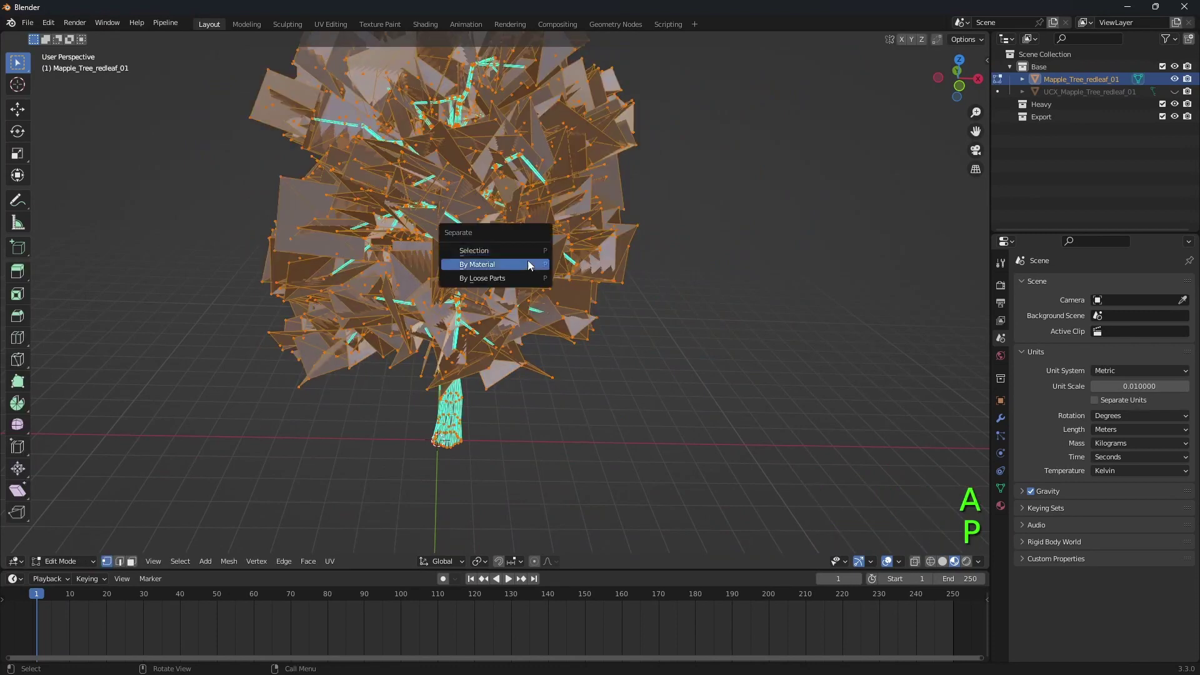
key("Tab")
left_click(523, 282)
Convert the branches object's triangles to quads and merge its duplicate vertices by distance.
left_click(466, 415)
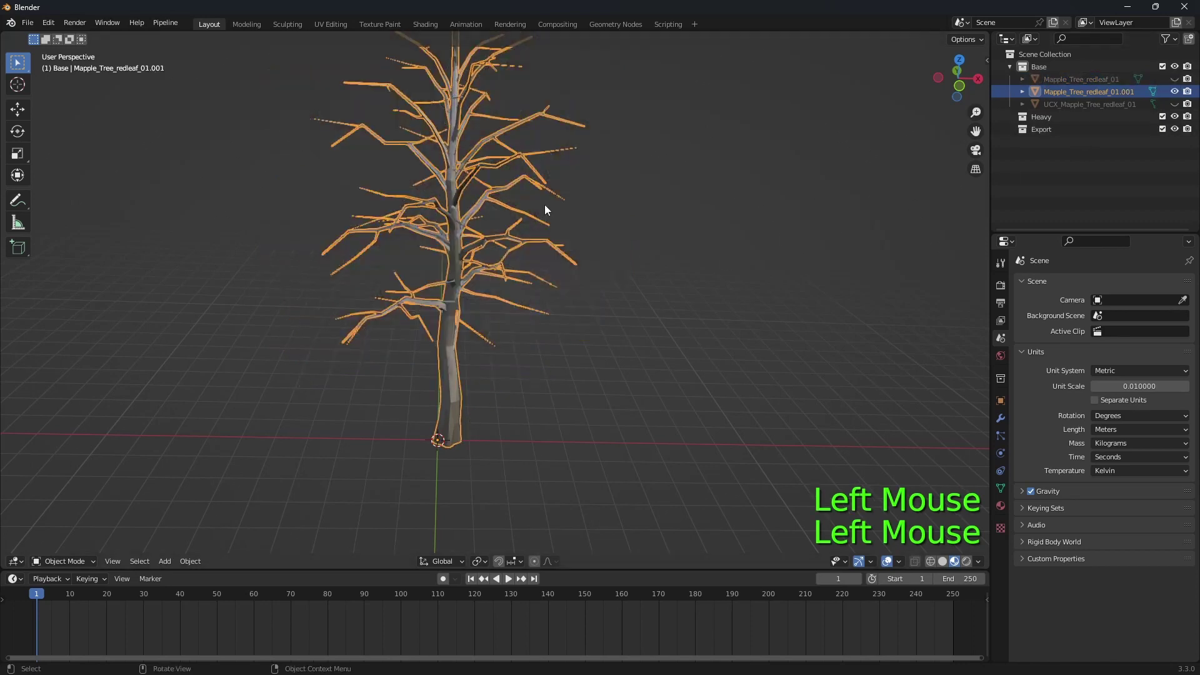
key("Tab")
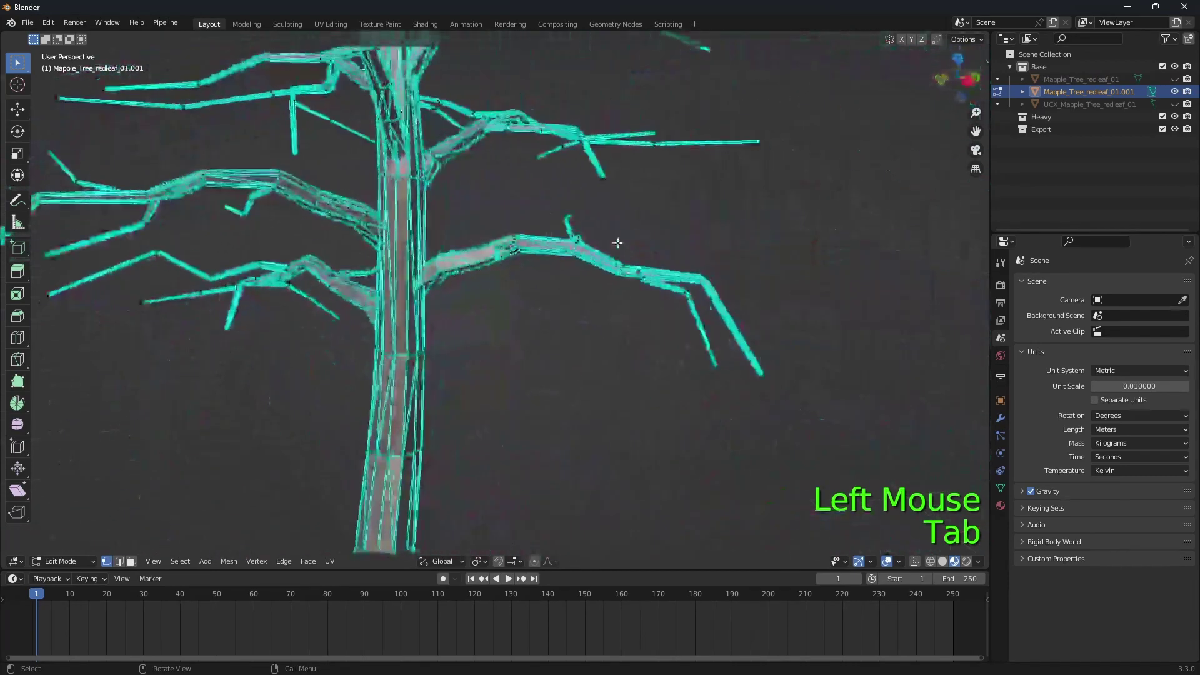
key("a")
key("q")
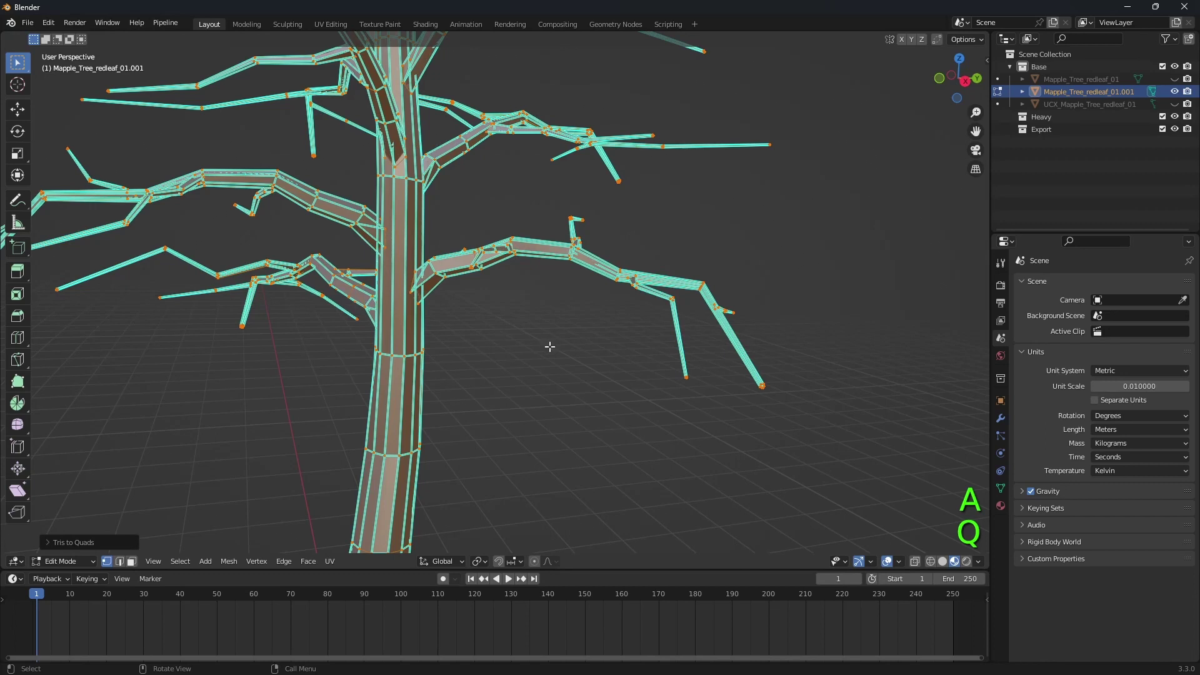
key("q")
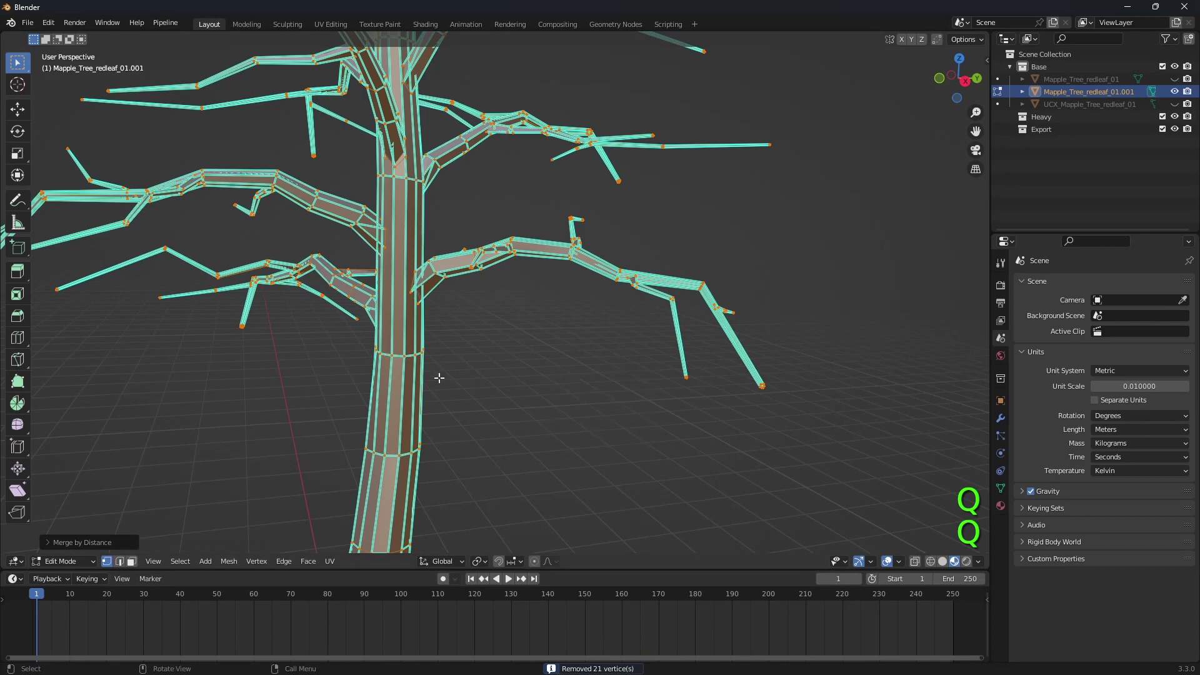
left_click(83, 562)
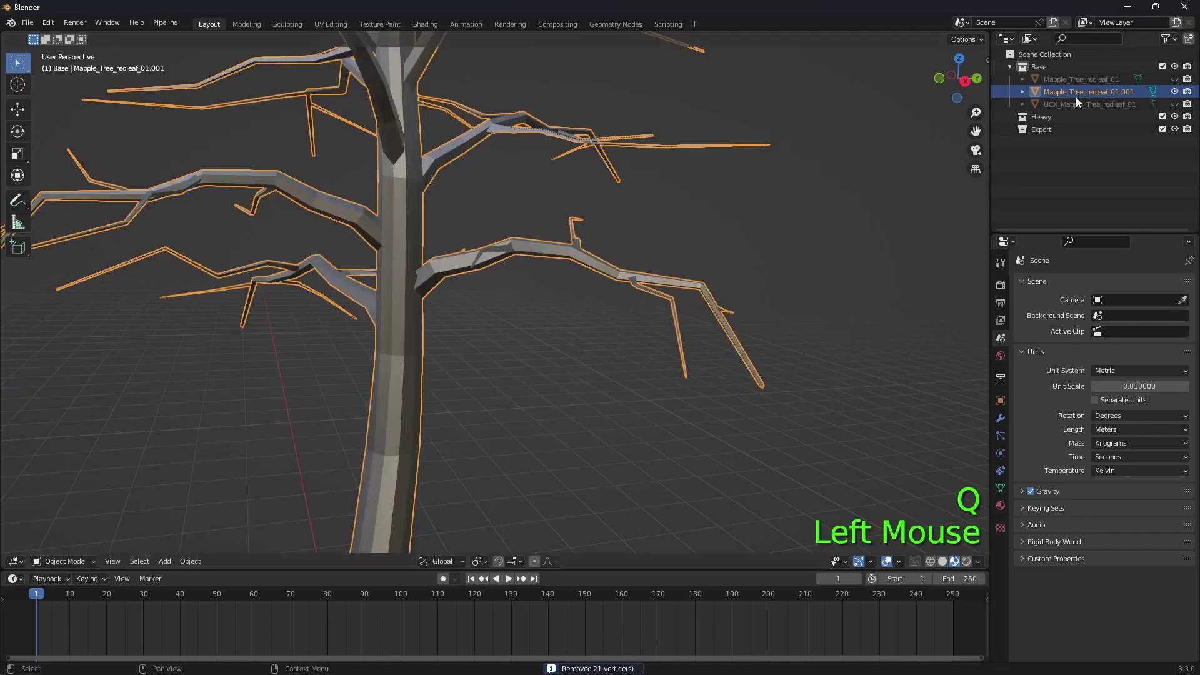
Swap visibility to the leaves and convert all leaf triangles into quads.
left_click(1180, 95)
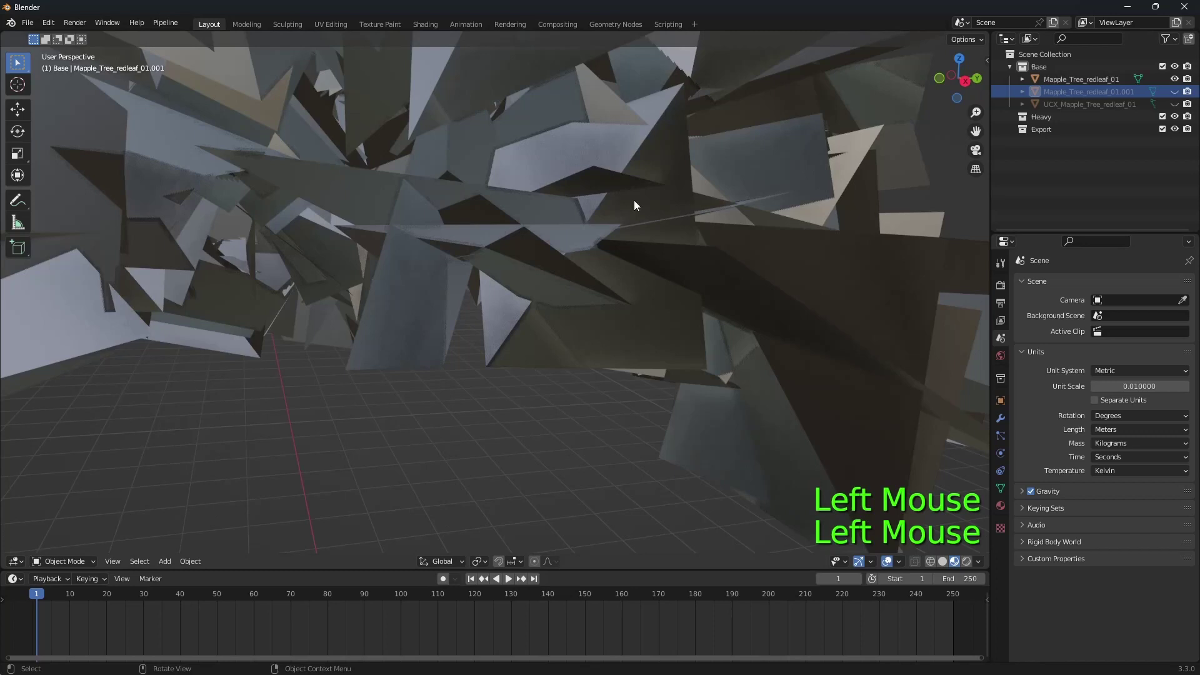
key("q")
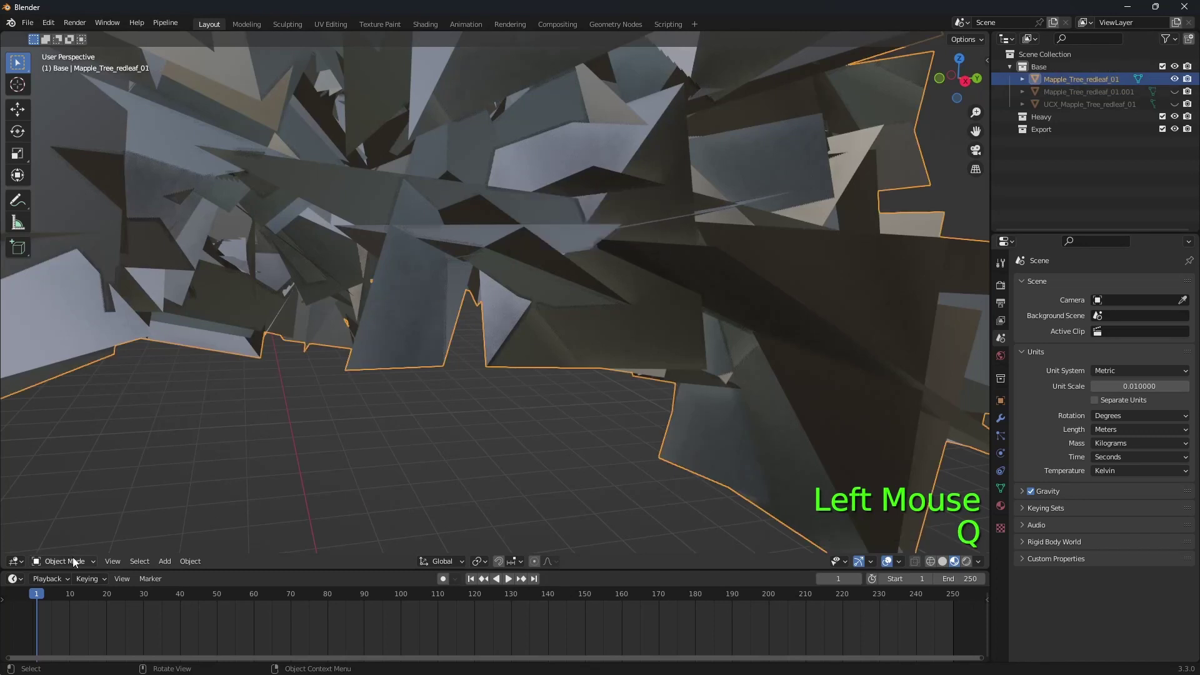
key("Tab")
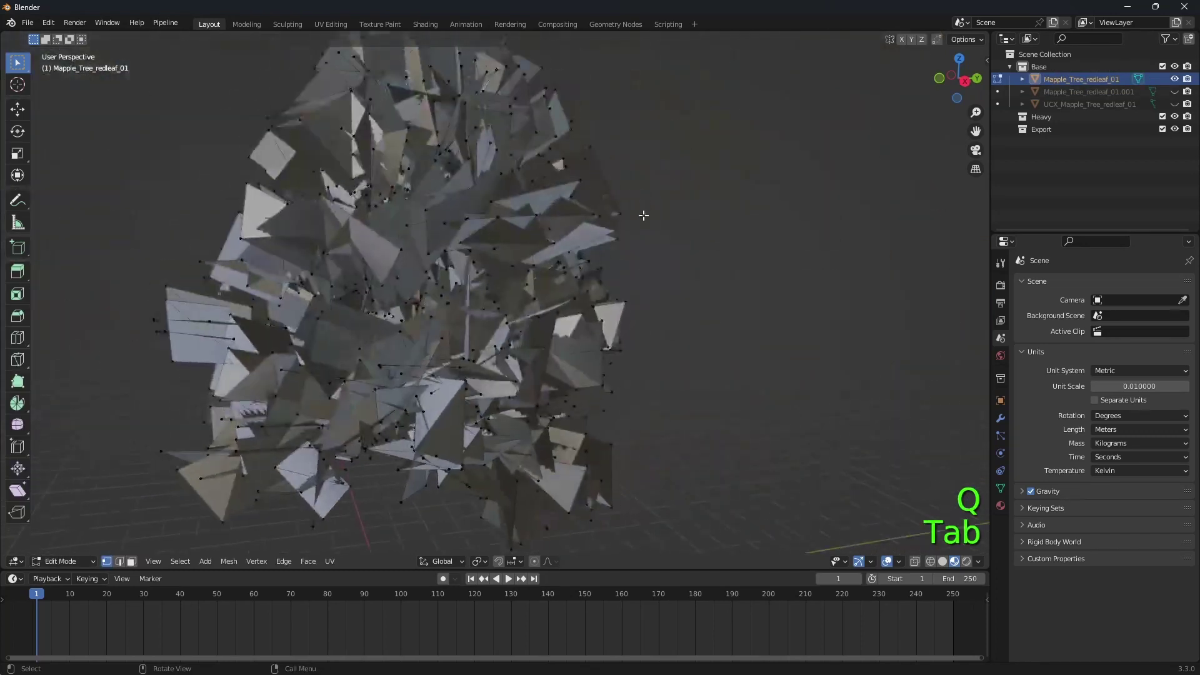
key("Tab")
key("q")
key("a")
key("q")
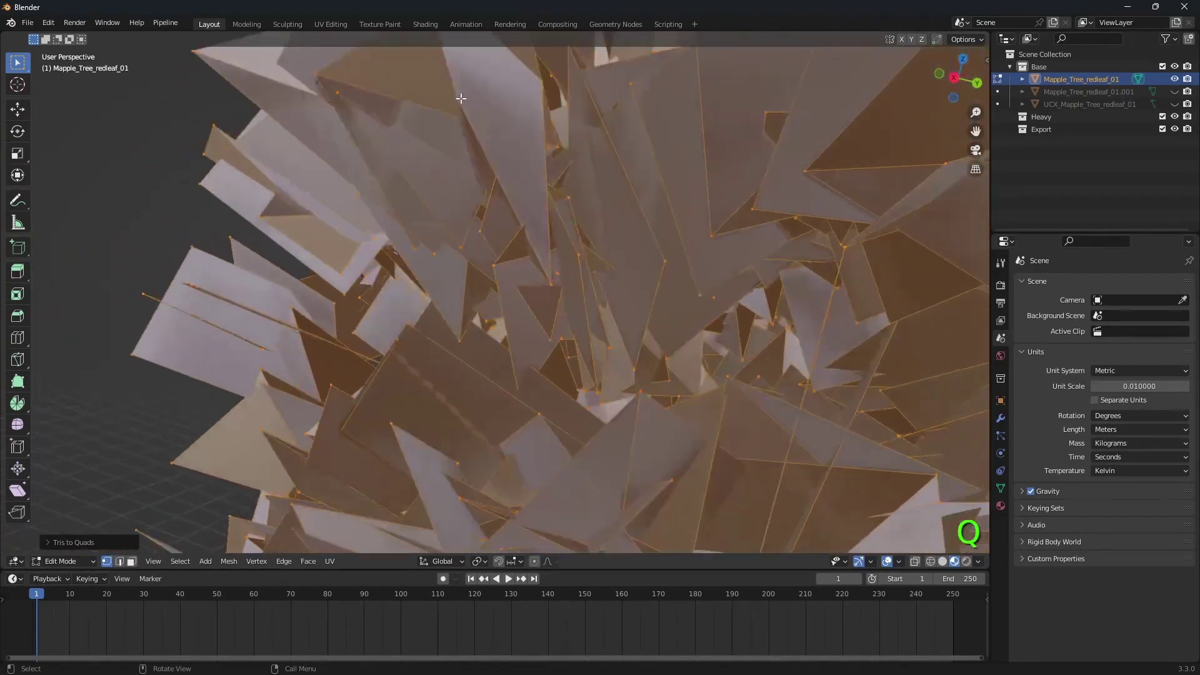
left_click(17, 580)
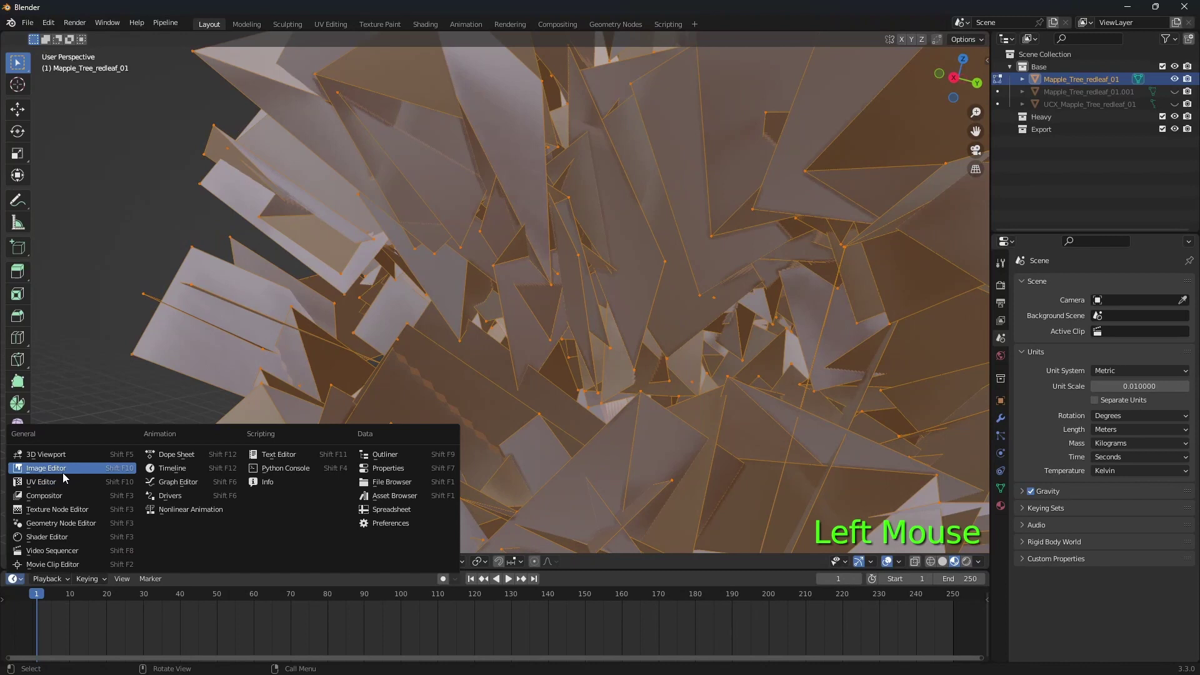
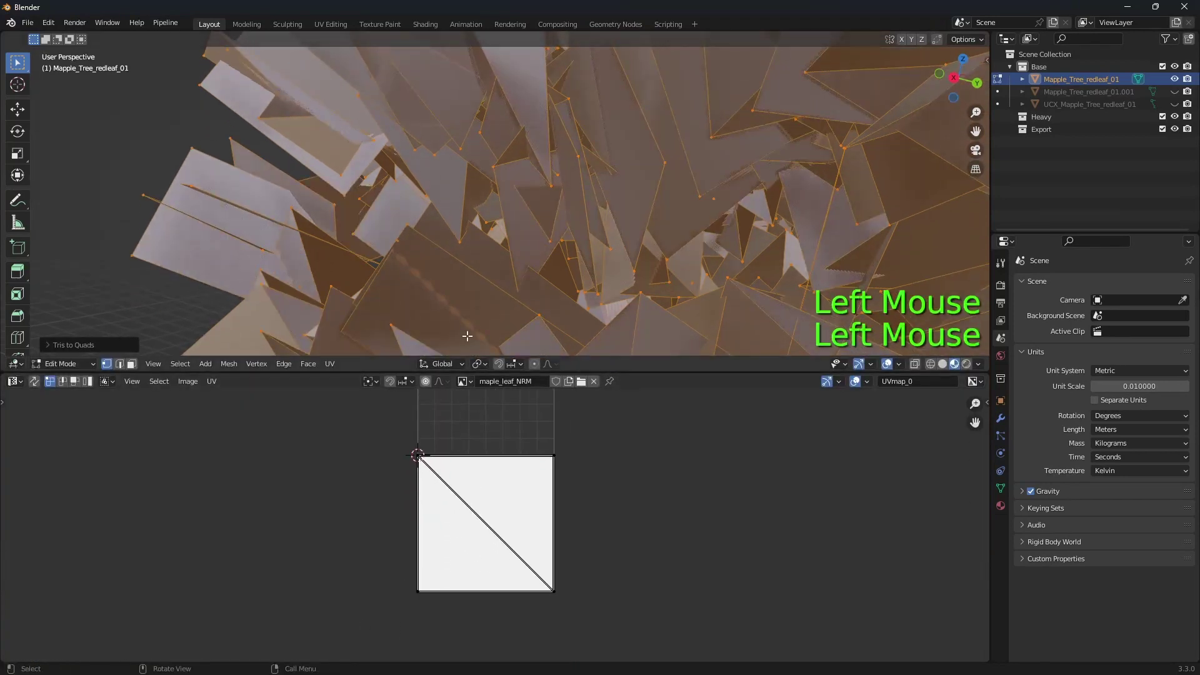
Raise the Tris to Quads face angle to 180° and face-select a single leaf card.
left_click(54, 348)
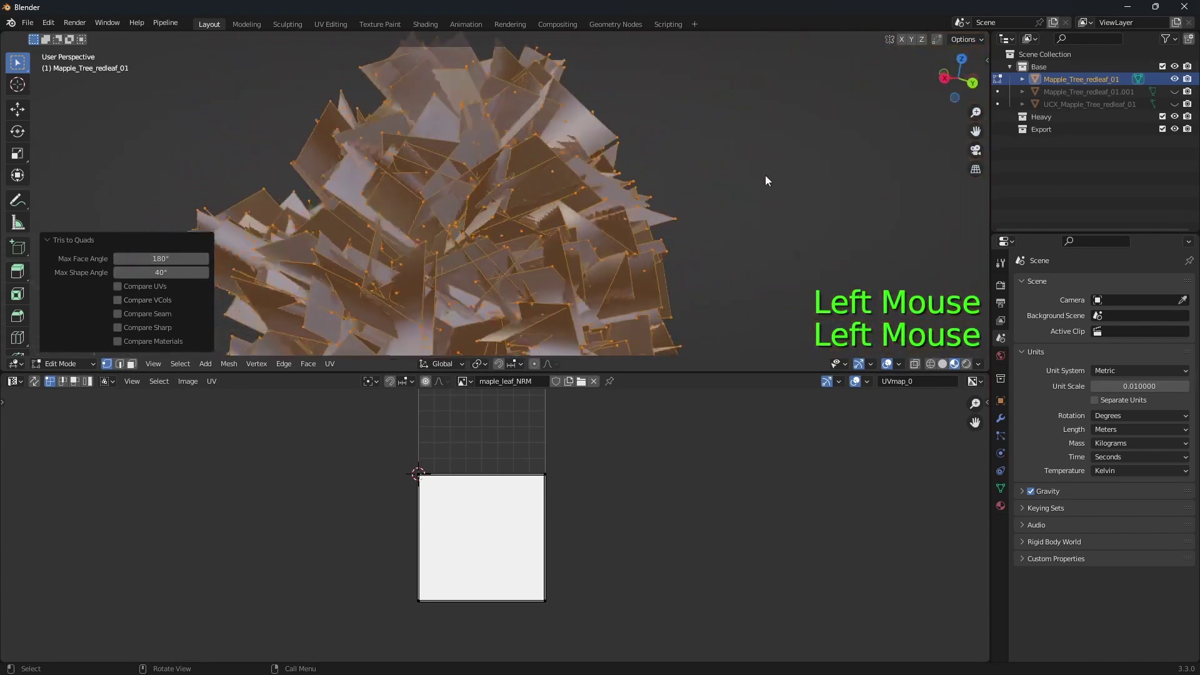
left_click(47, 241)
left_click(365, 138)
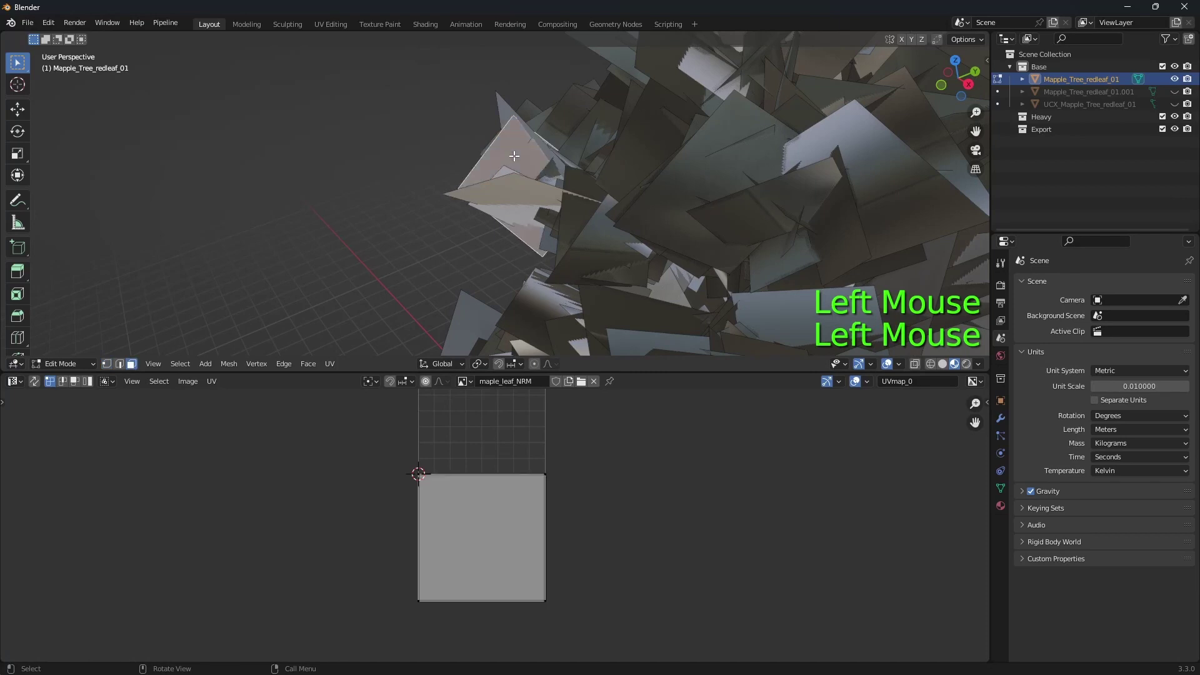
Duplicate the selected leaf card aside and show the leaf material in the Shader Editor.
key("shift+d")
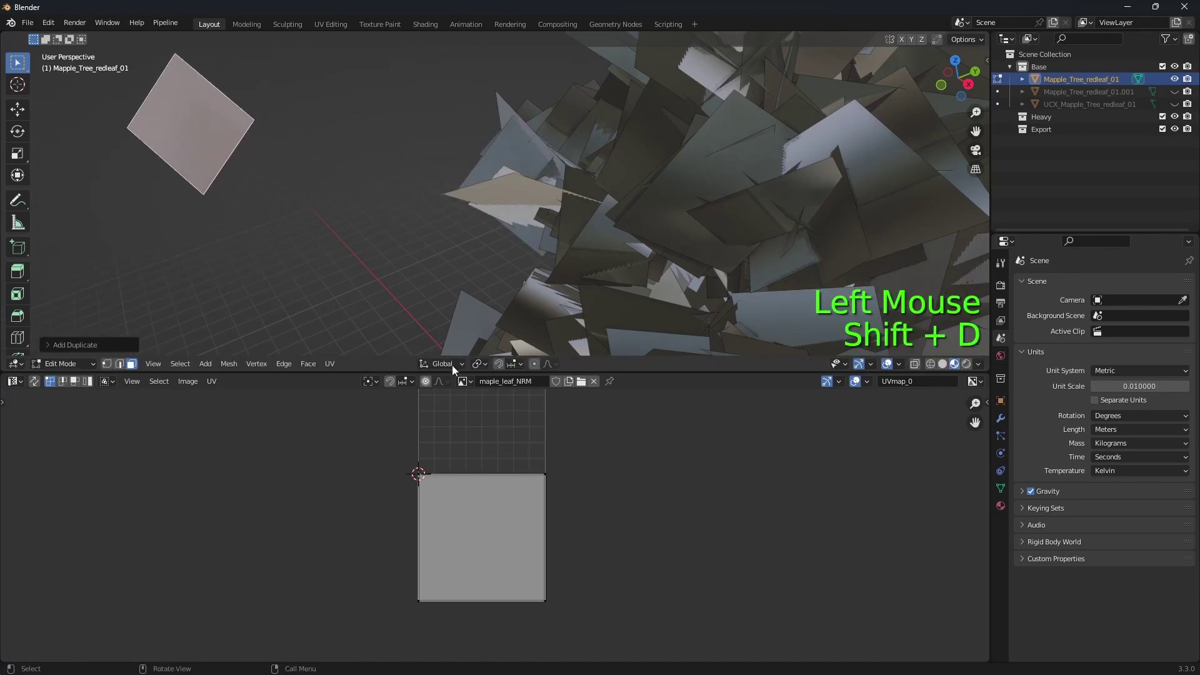
left_click(18, 385)
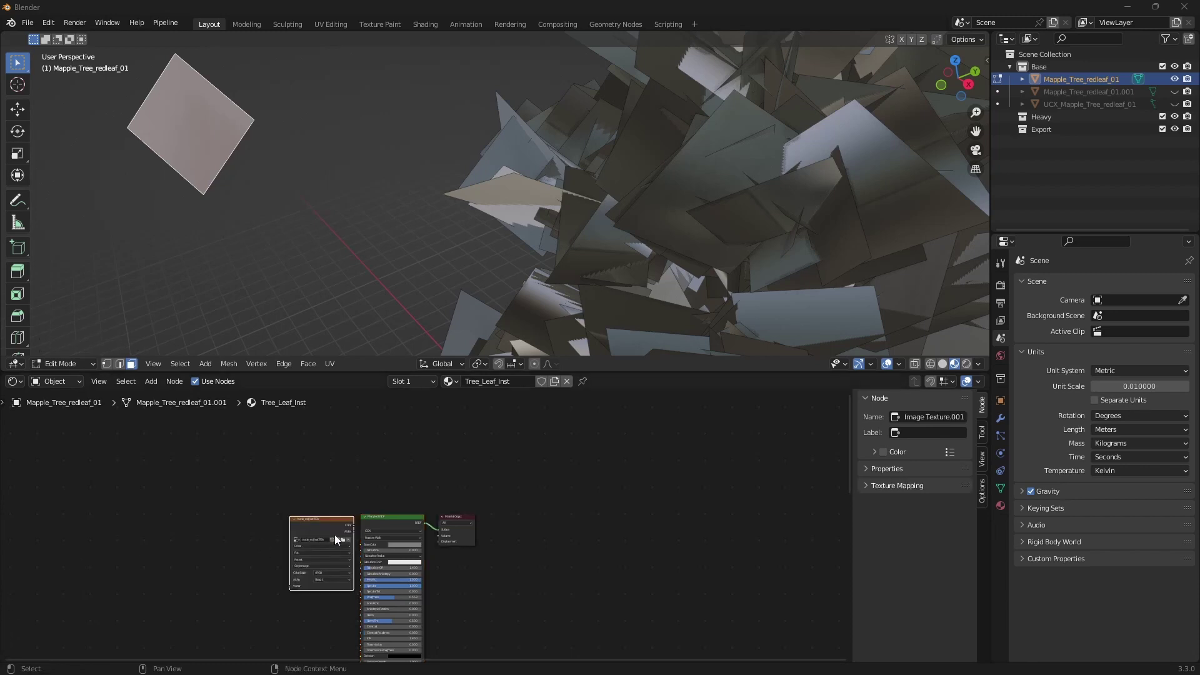
Load maple_red_leaf.TGA as the leaf material's base color image.
scroll("up", 3)
left_click(225, 544)
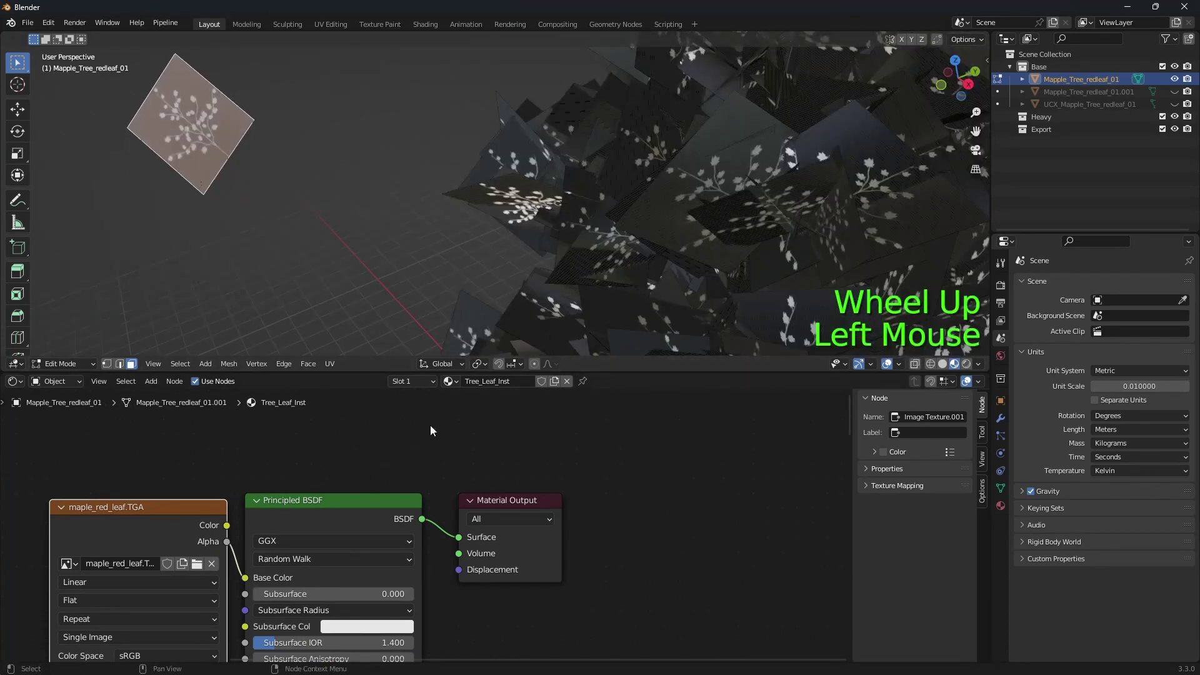
left_click(22, 382)
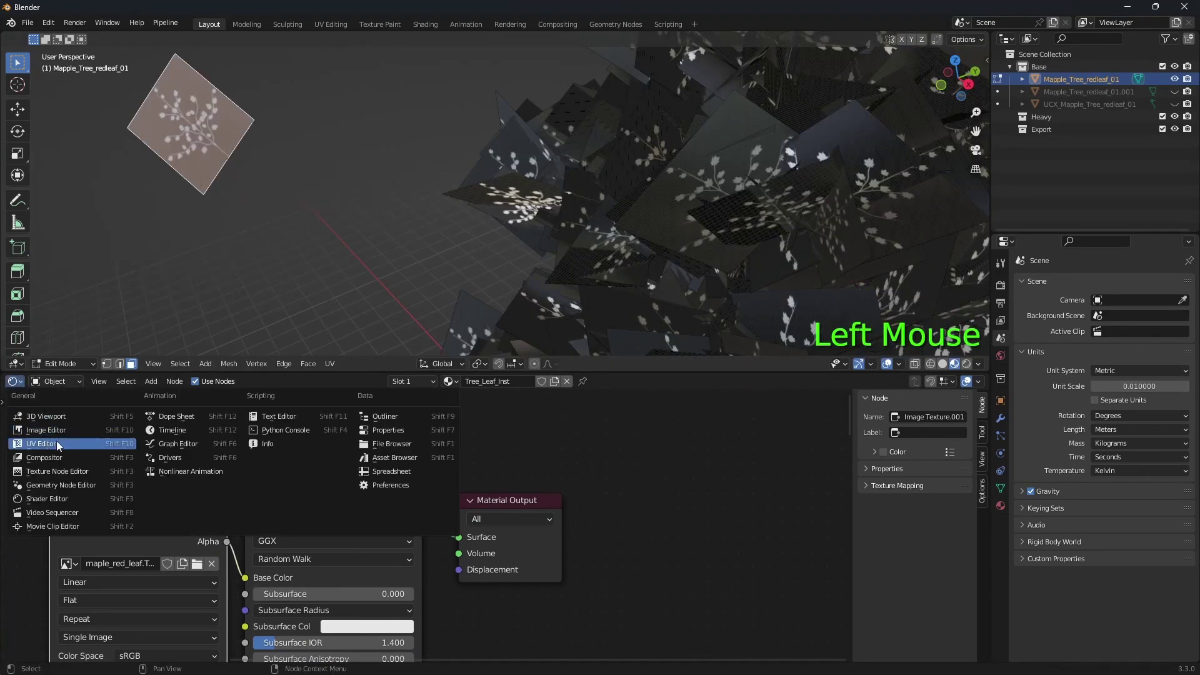
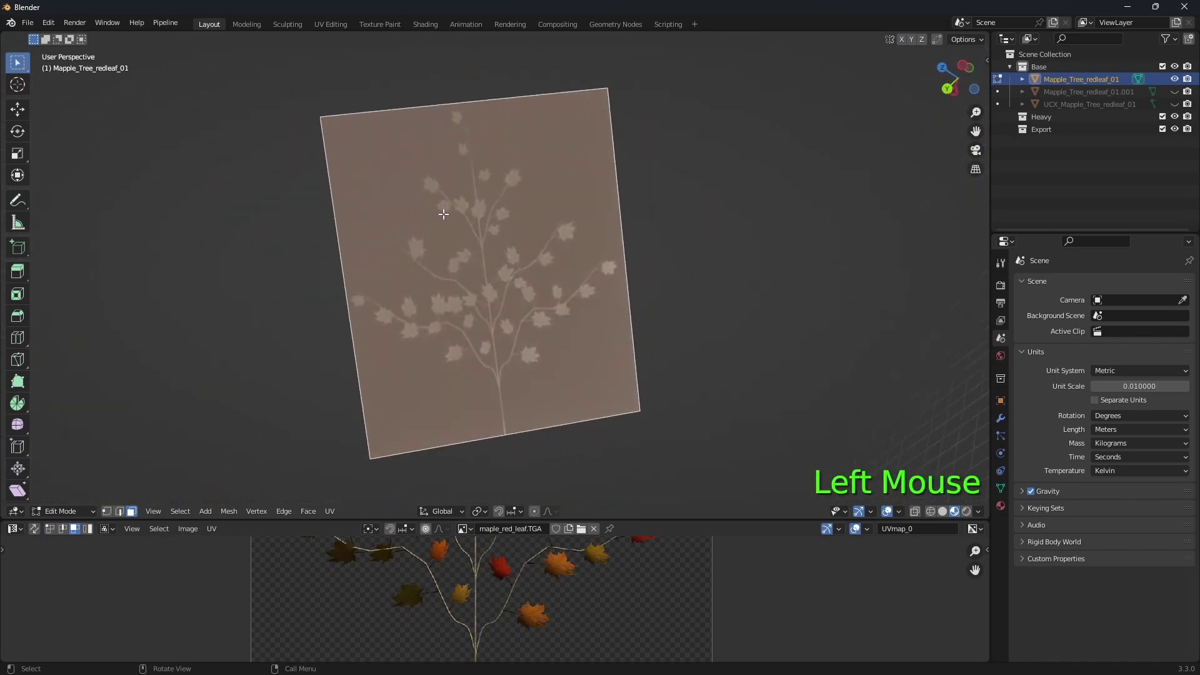
View the leaf card straight on with UV Sync Selection showing its quad over the texture.
left_click(884, 293)
key("a")
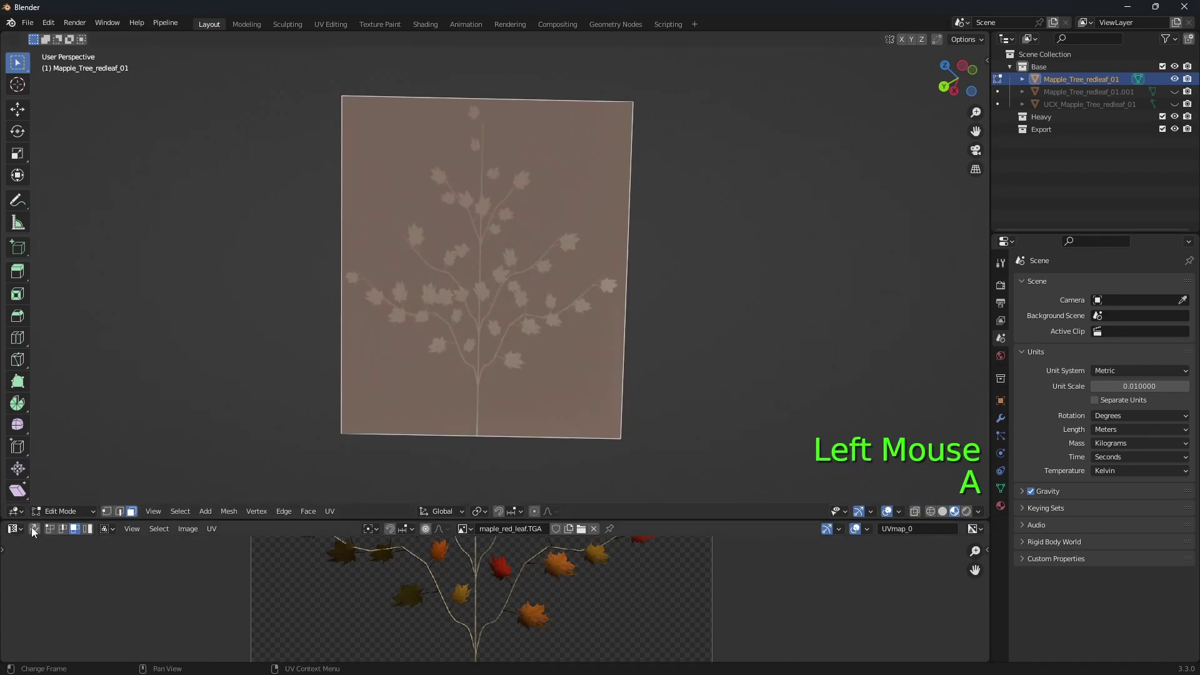
left_click(36, 530)
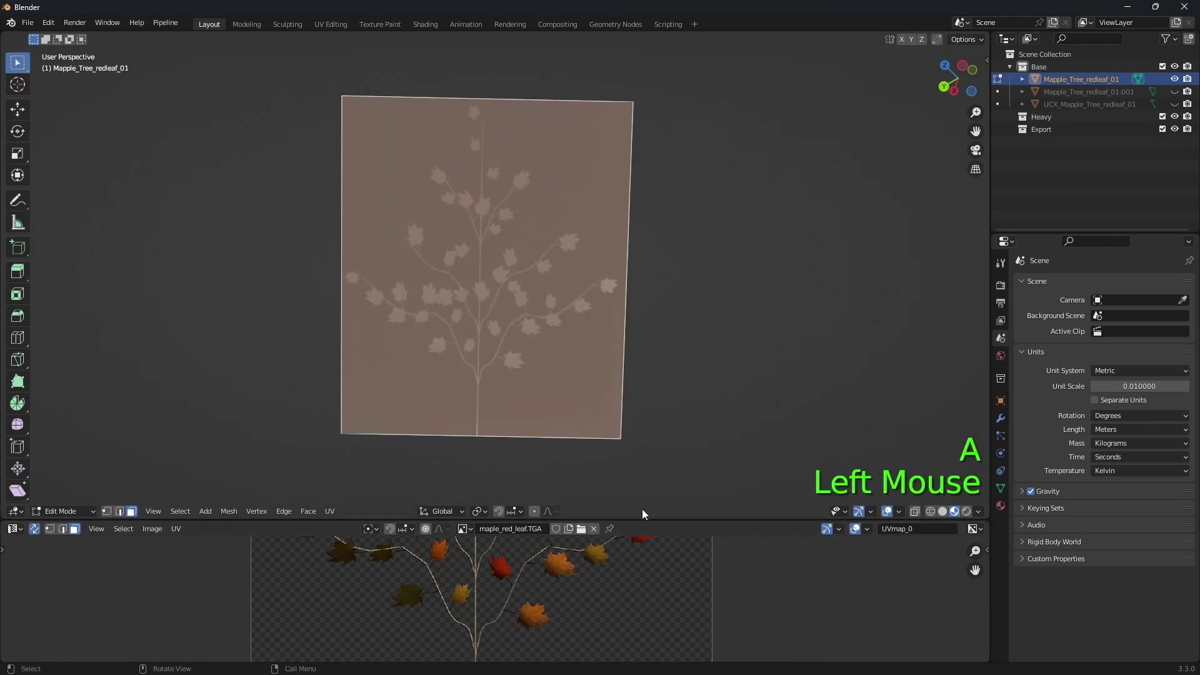
scroll("down", 3)
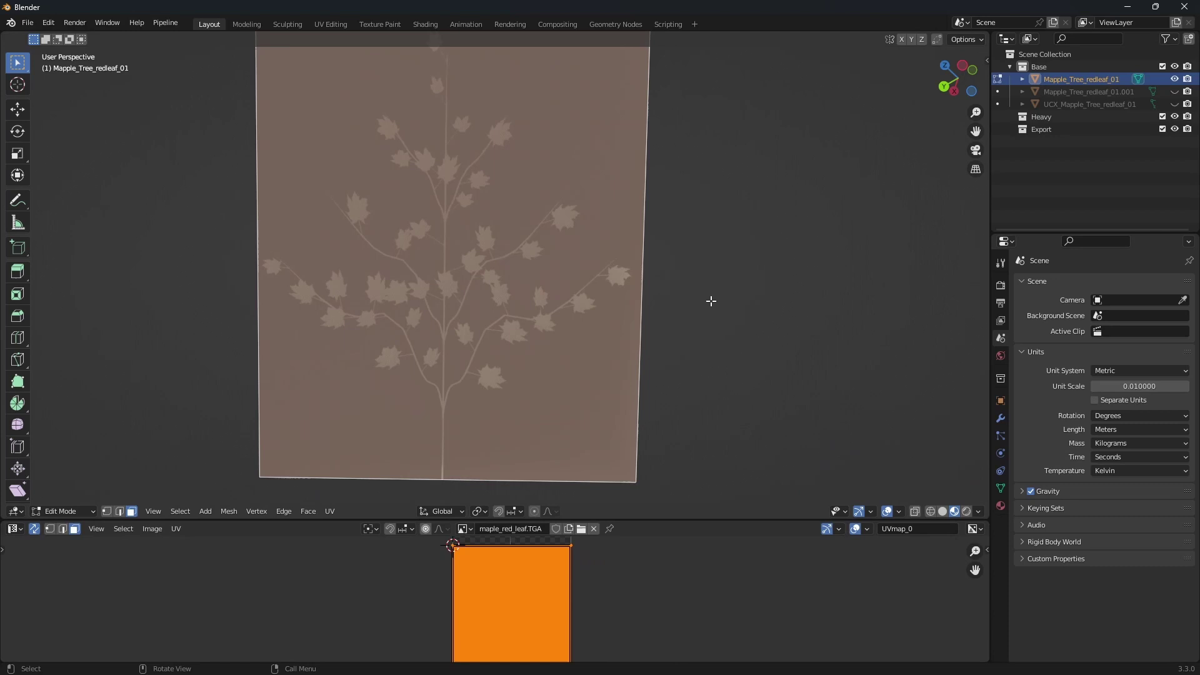
Subdivide the leaf card with 10 cuts, preview its texture and start circle-selecting top faces.
key("q")
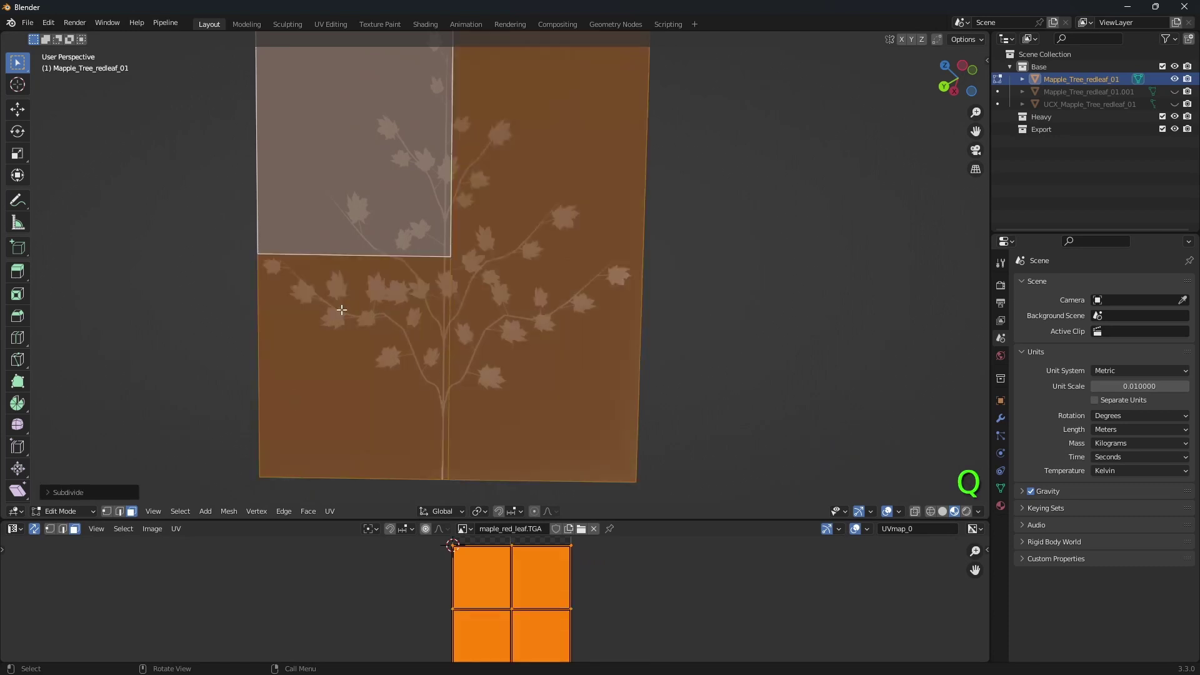
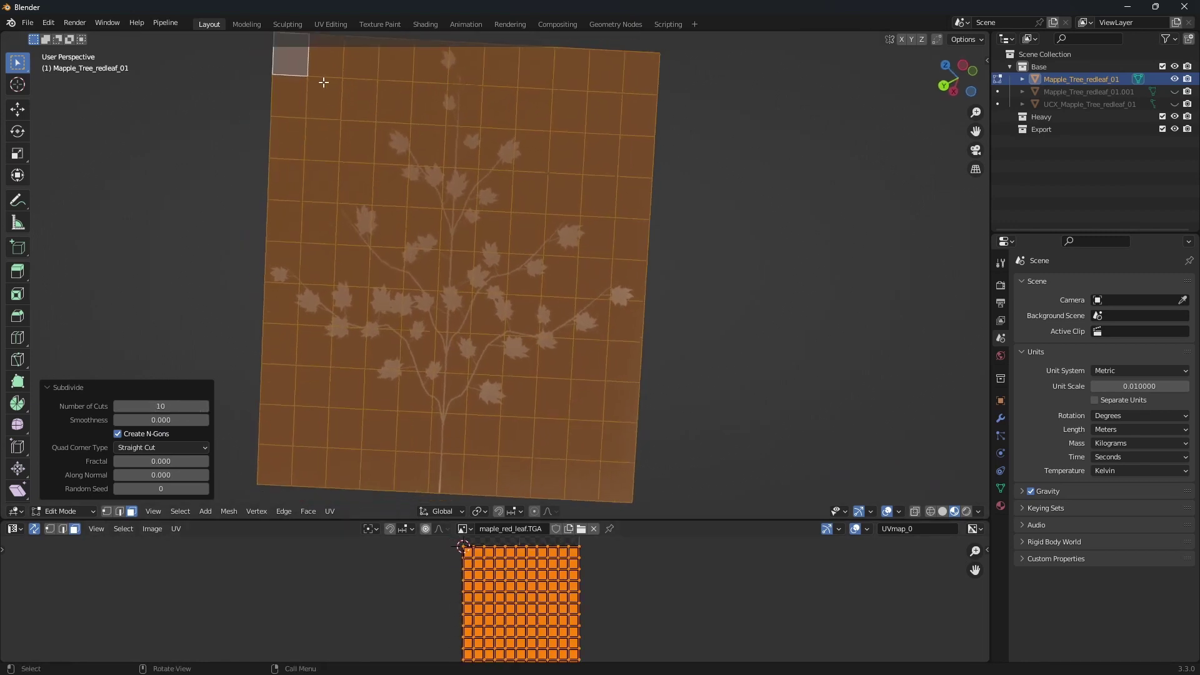
left_click(709, 625)
key("c")
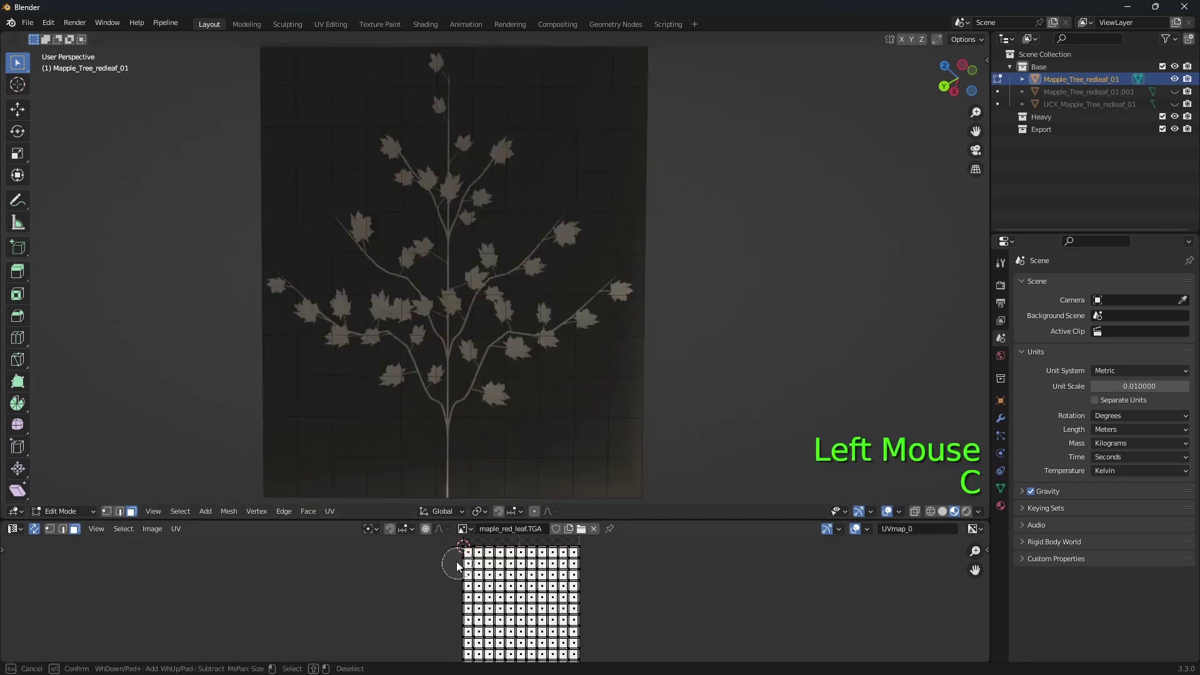